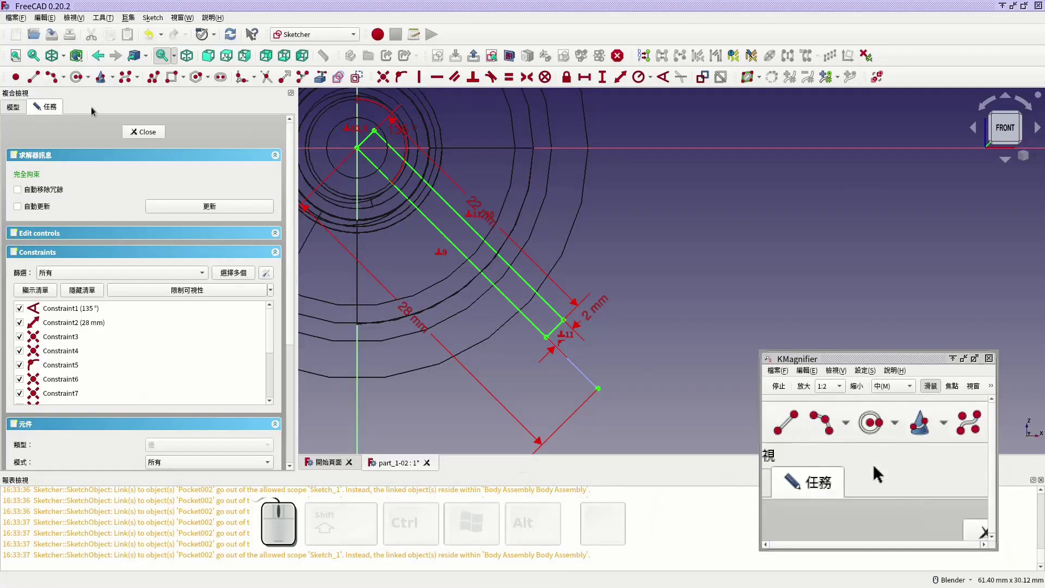
Leave editing of the groove sketch (Sketch016) behind the Groove feature.
click(137, 136)
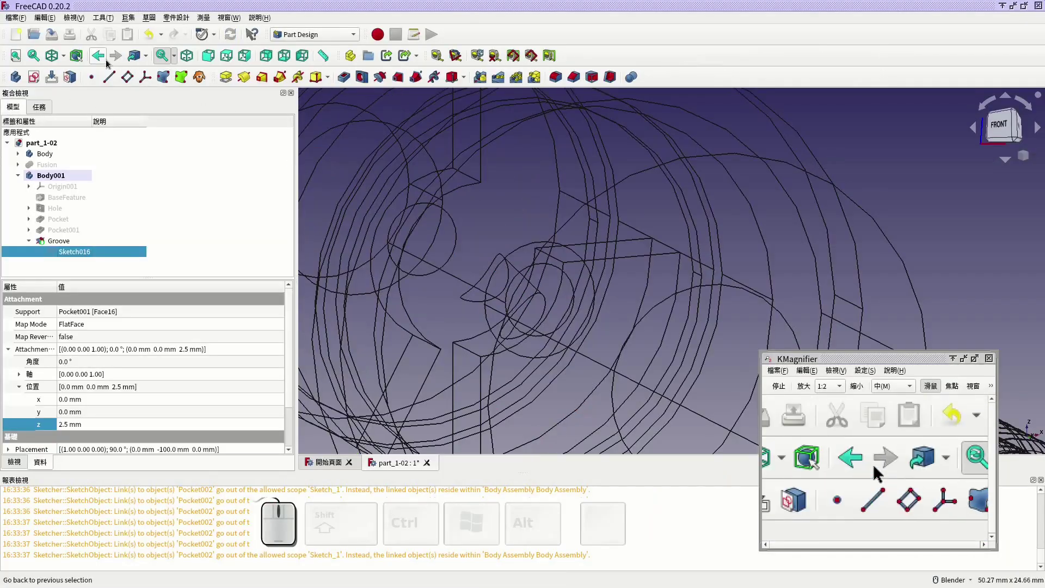
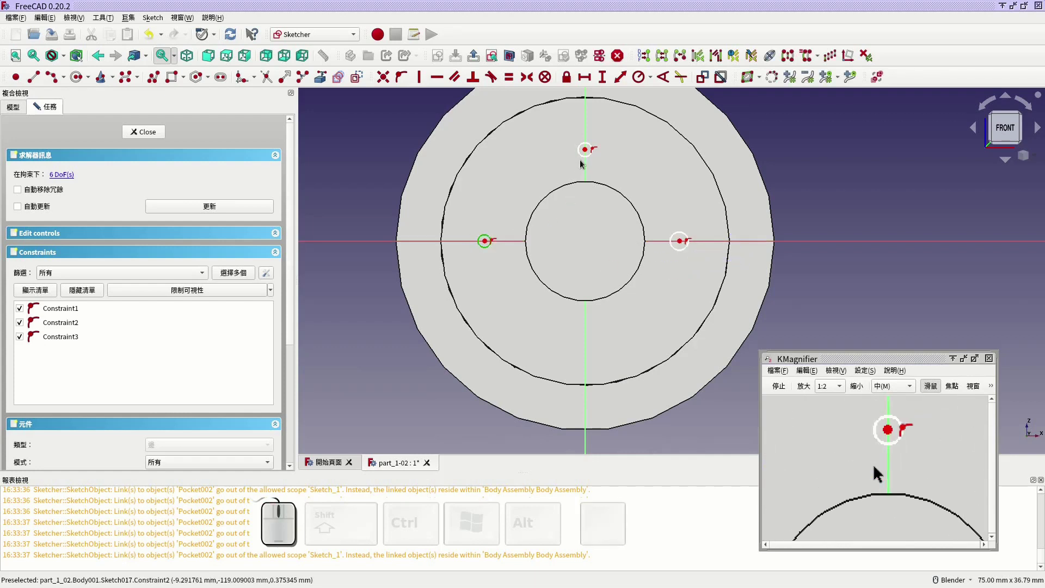
Make the small circles equal with a 1 mm radius and show the shaft's edges behind the sketch.
click(586, 163)
click(686, 234)
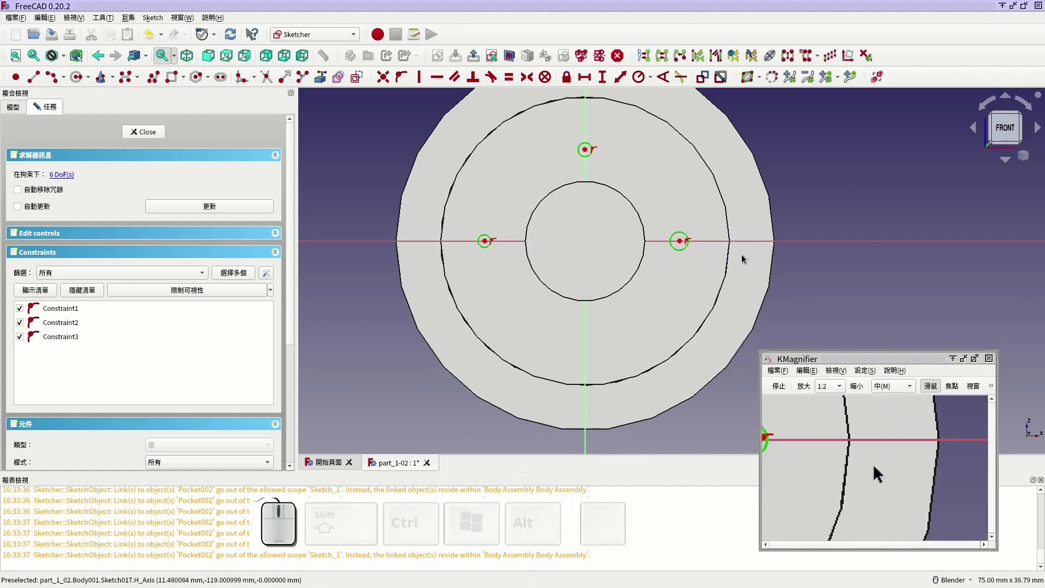
key(e)
click(582, 160)
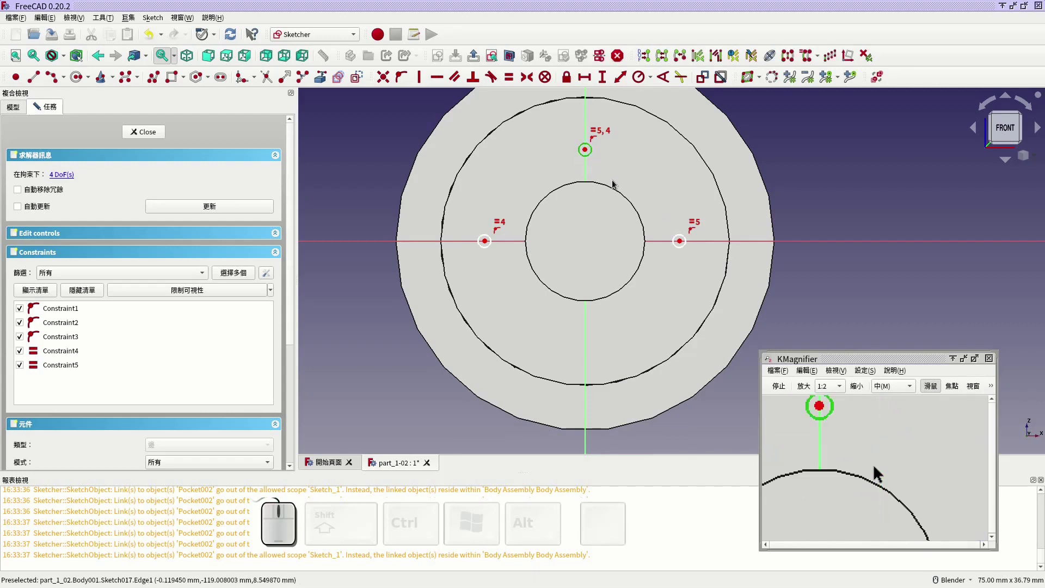
key(r)
key(1)
key(Return)
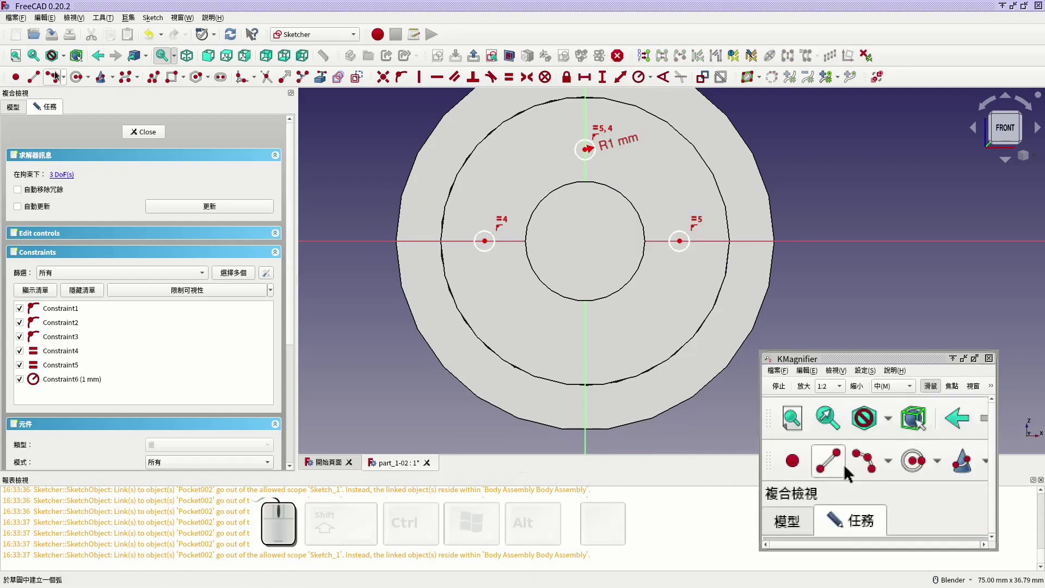
click(67, 60)
click(80, 94)
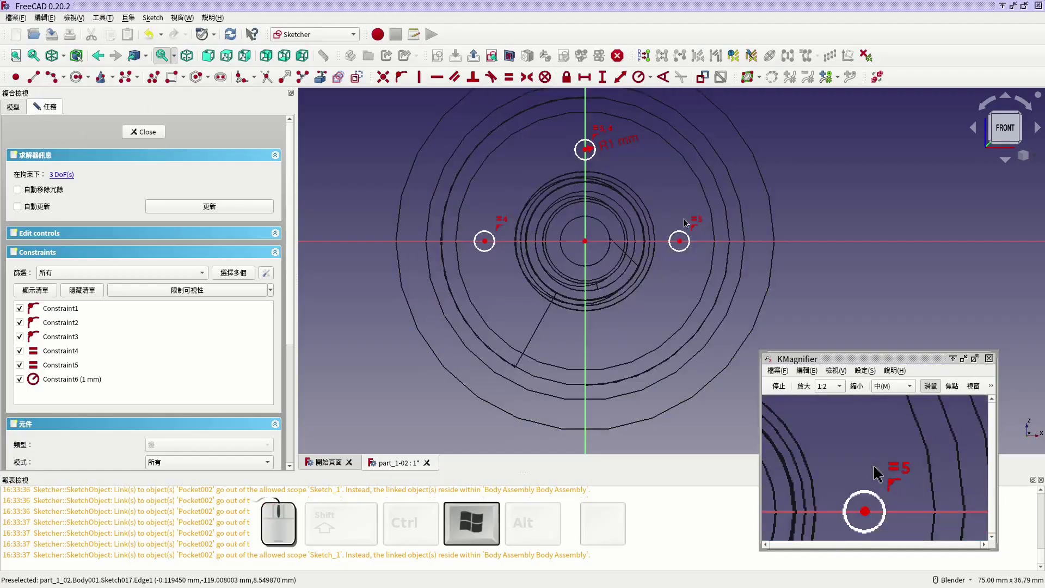
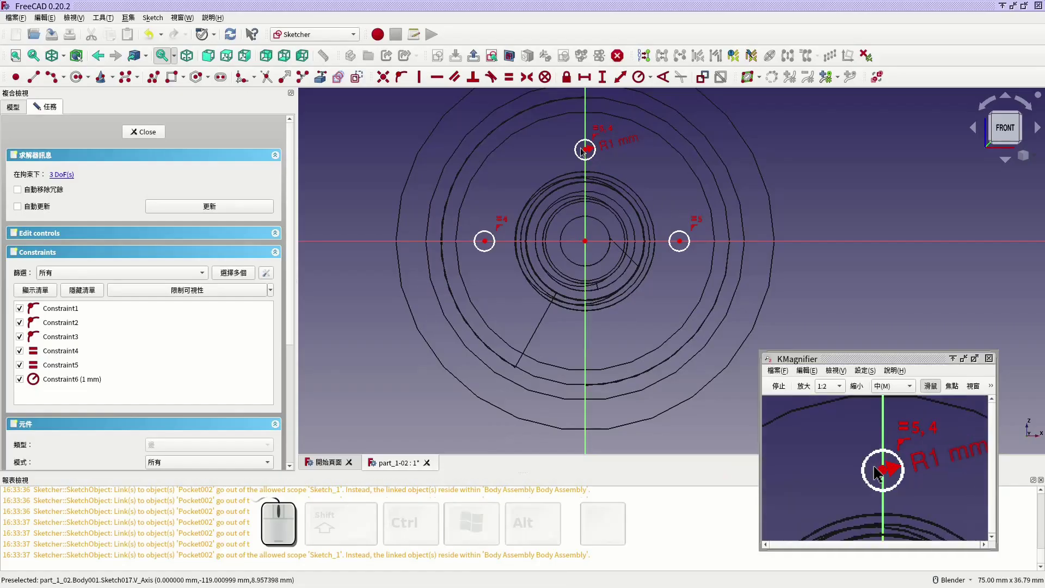
Place the top circle 10 mm vertically and the left circle 10 mm horizontally from the origin.
click(649, 258)
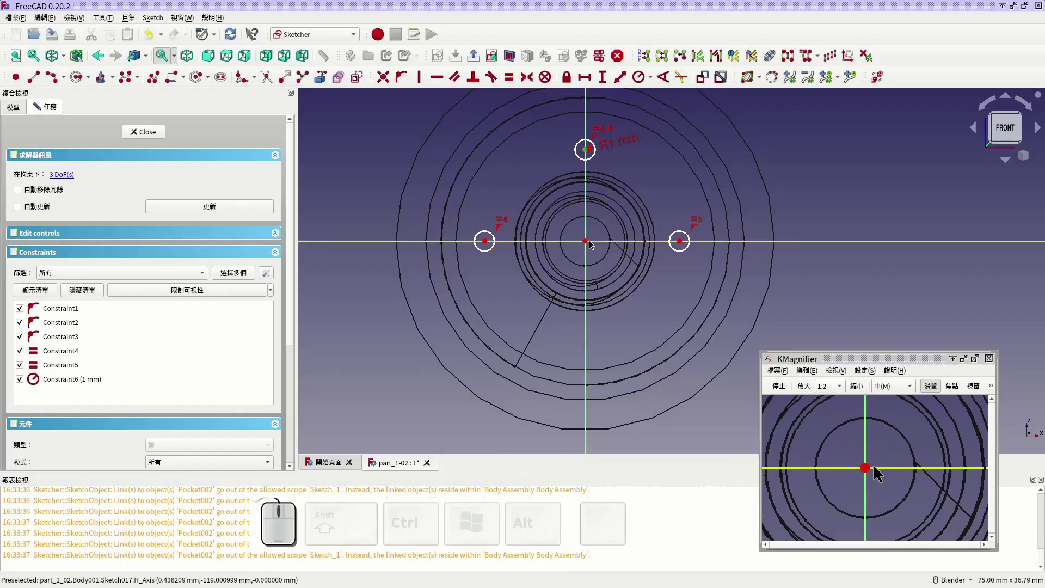
click(648, 258)
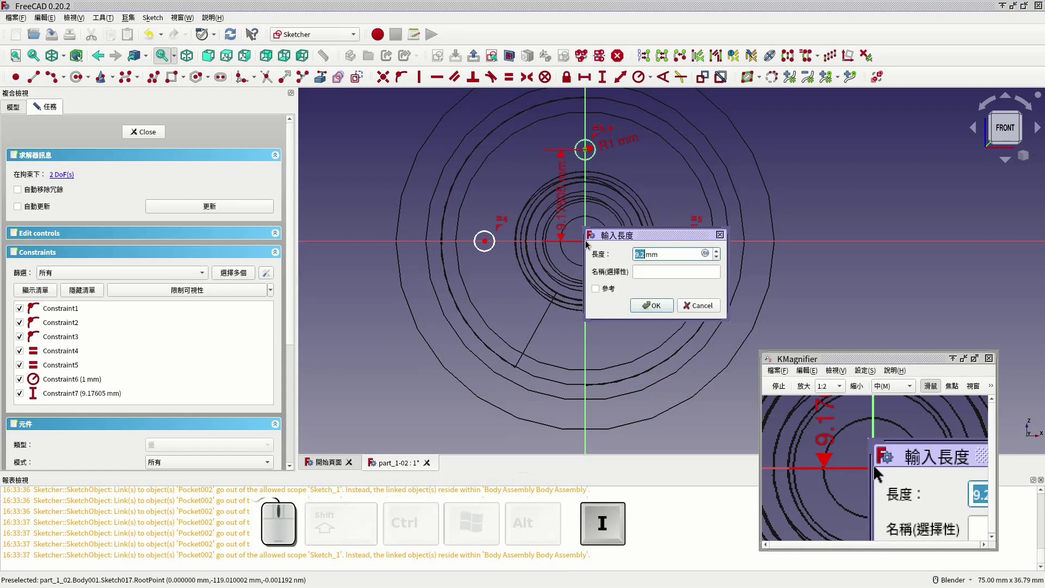
key(Return)
click(649, 258)
click(649, 258)
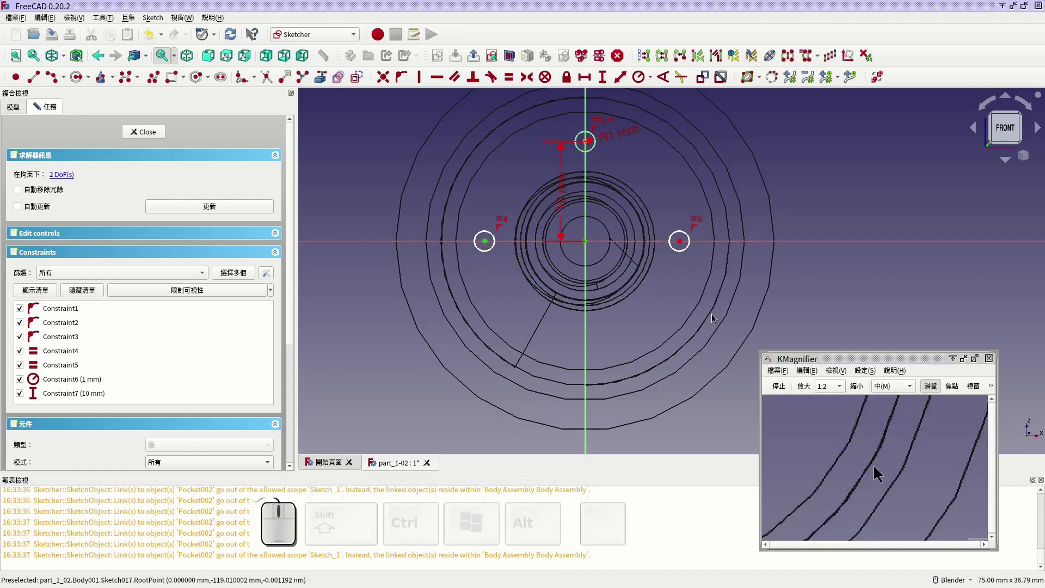
key(l)
key(1)
key(Return)
click(649, 258)
click(649, 258)
click(649, 258)
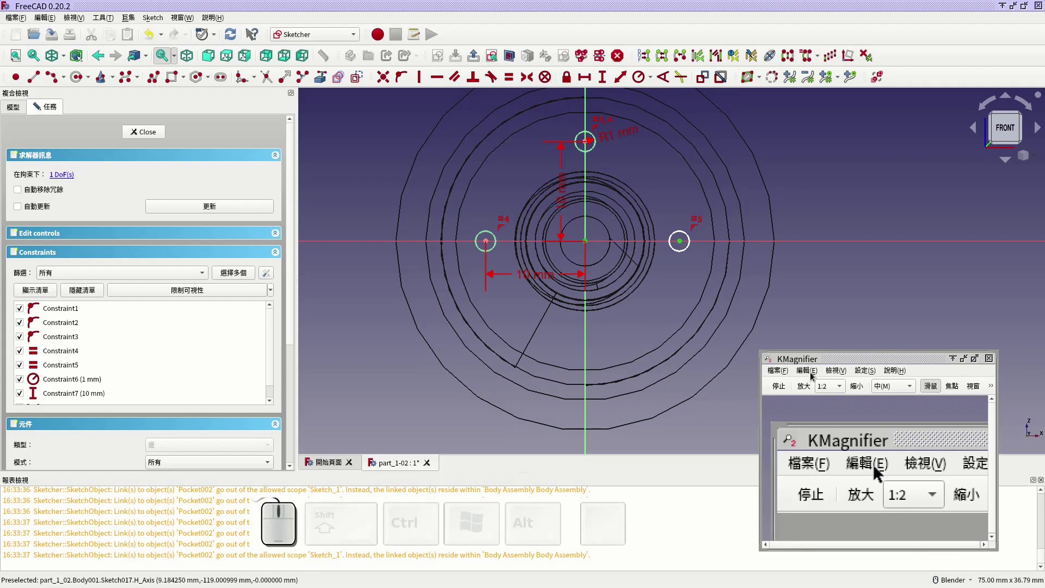
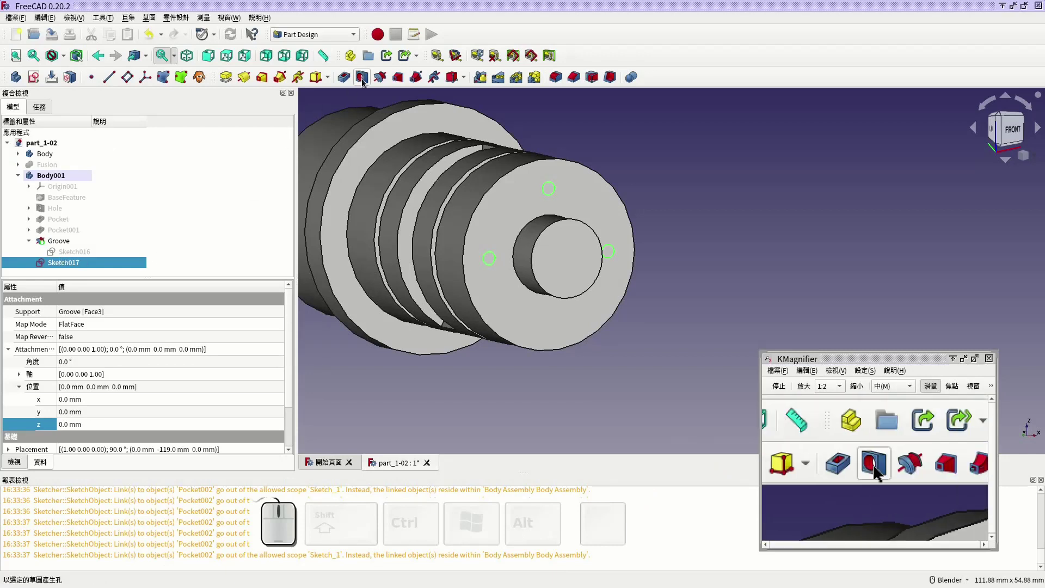
Create a Hole feature from Sketch017, size M3, threaded with modelled thread, 14 mm deep.
click(365, 80)
click(122, 195)
click(127, 213)
click(130, 292)
click(130, 189)
key(super+2)
click(123, 296)
click(117, 164)
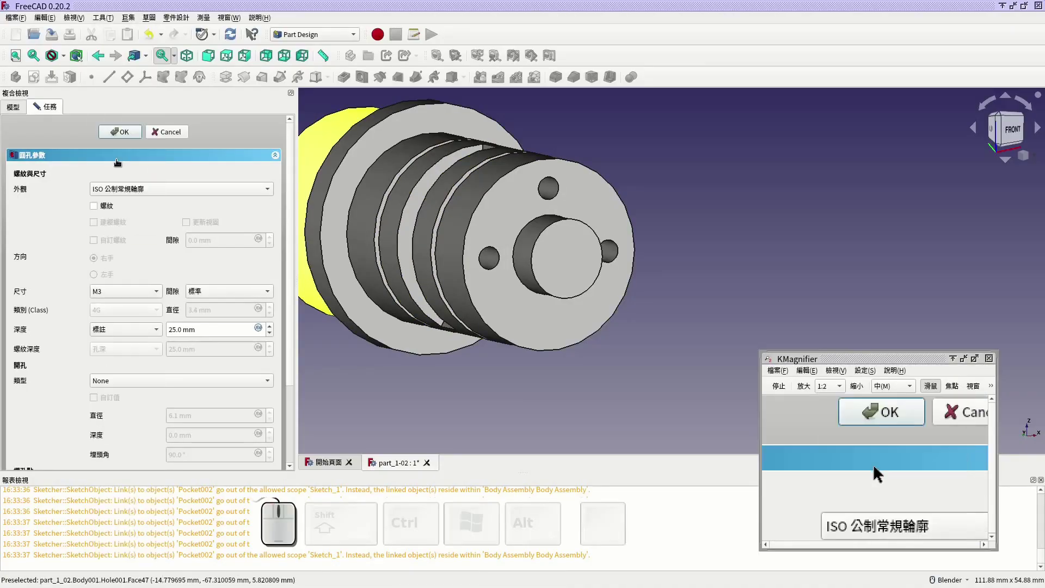
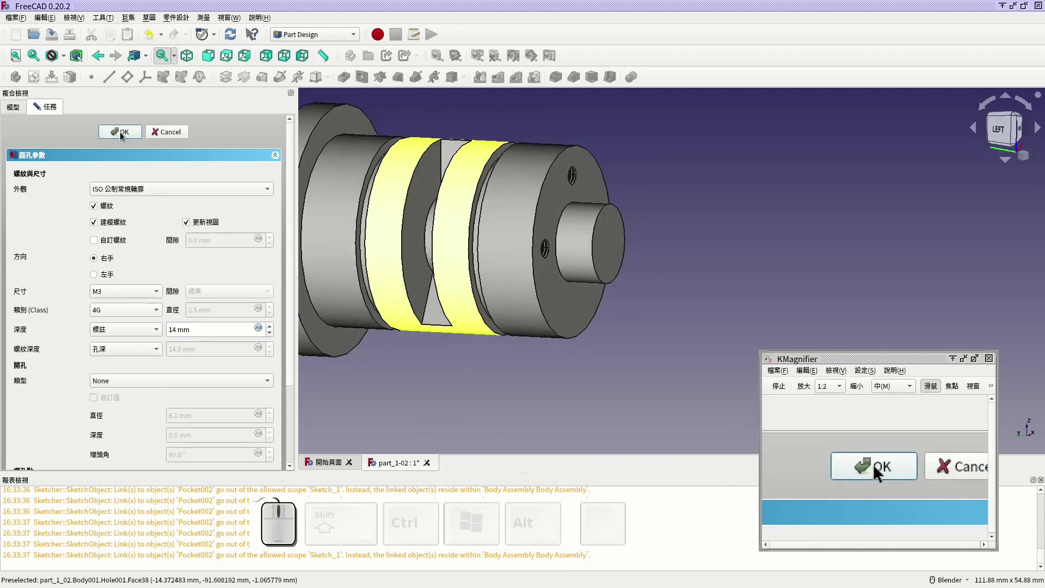
Accept the threaded hole feature and raise the shaft's transparency in its display properties.
click(61, 270)
right_click(61, 270)
click(119, 358)
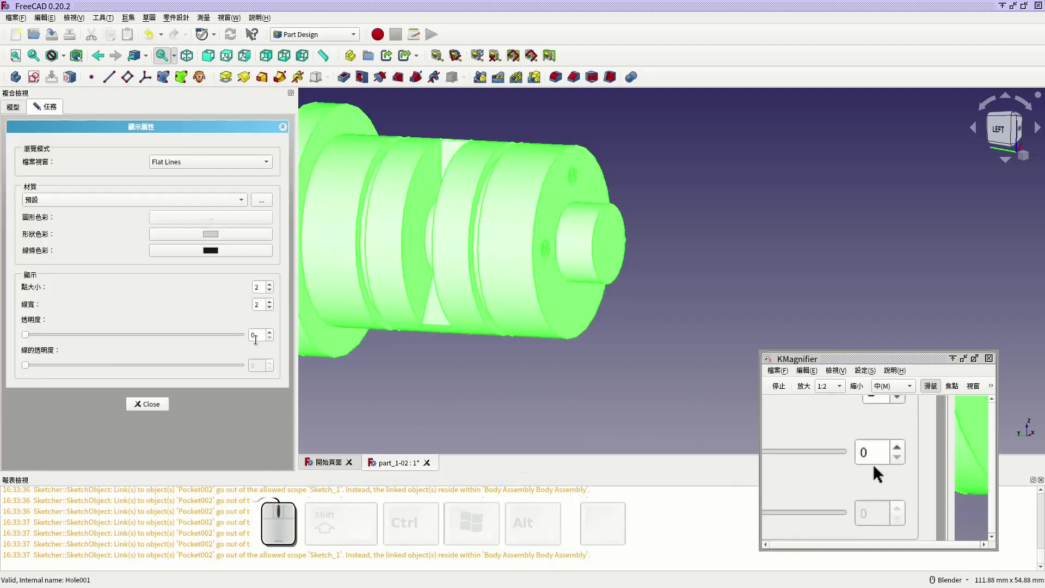
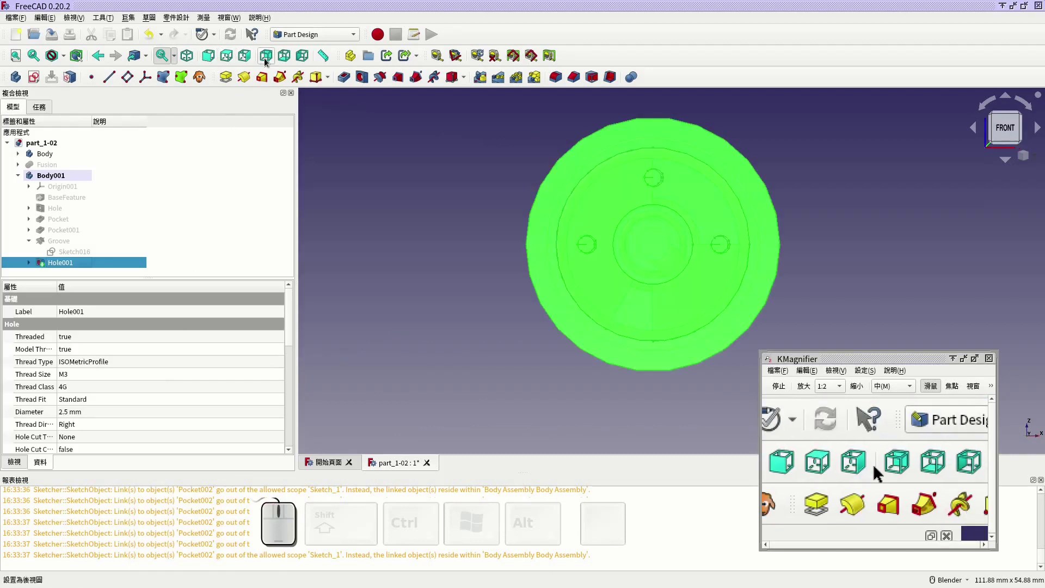
View the see-through shaft from the left so the modelled M3 threads show inside.
click(246, 67)
click(303, 64)
scroll(down, 3)
click(626, 202)
middle_click(579, 186)
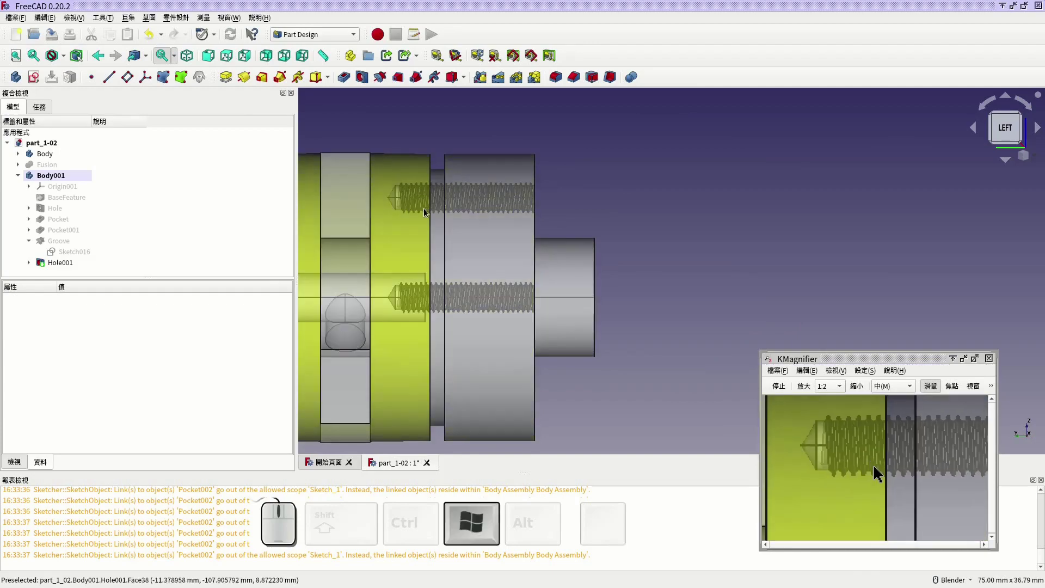
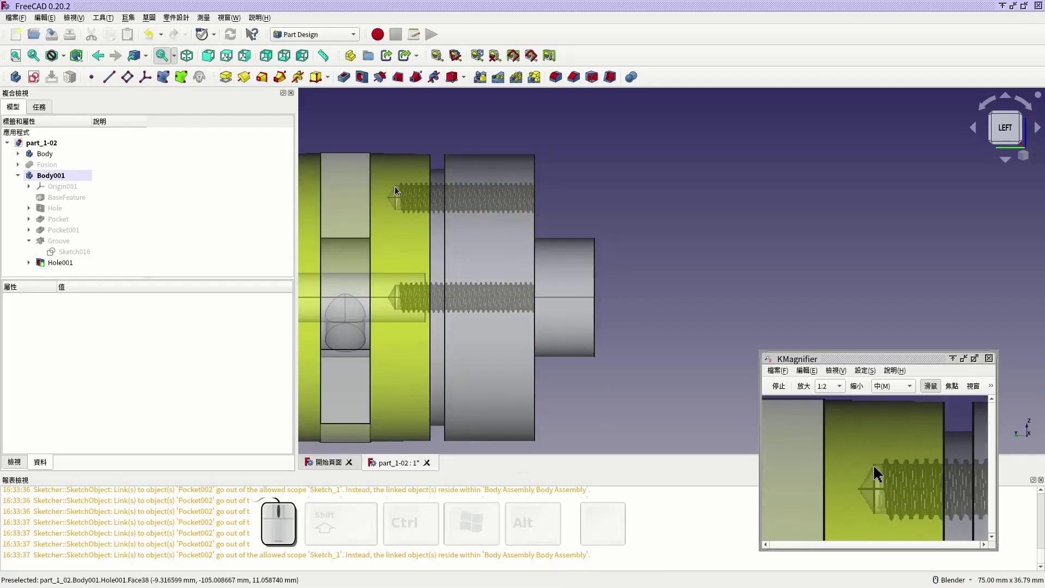
Reopen Hole001 and give the threaded holes a flat drill point.
click(69, 273)
click(70, 270)
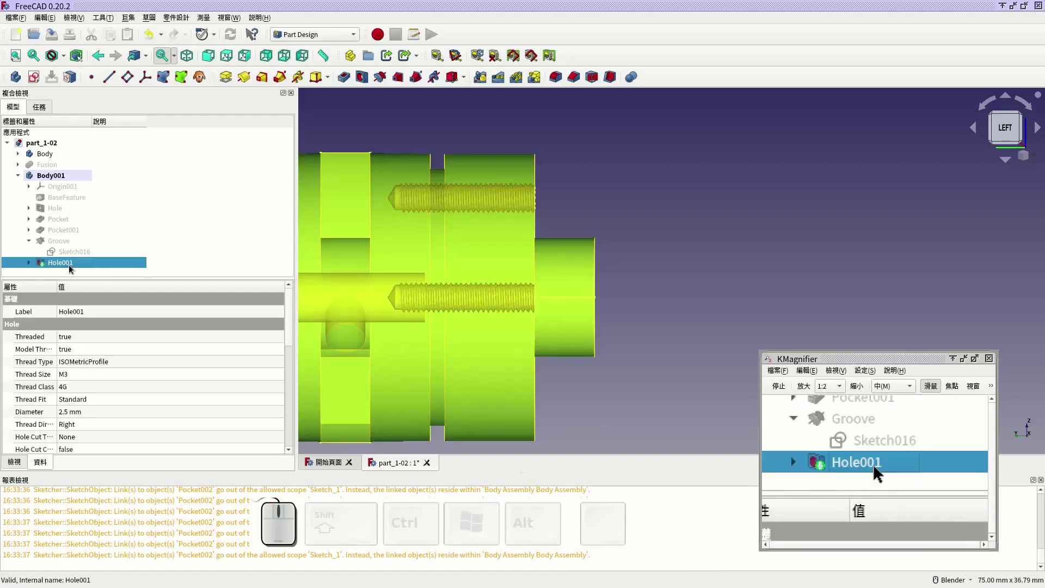
click(70, 270)
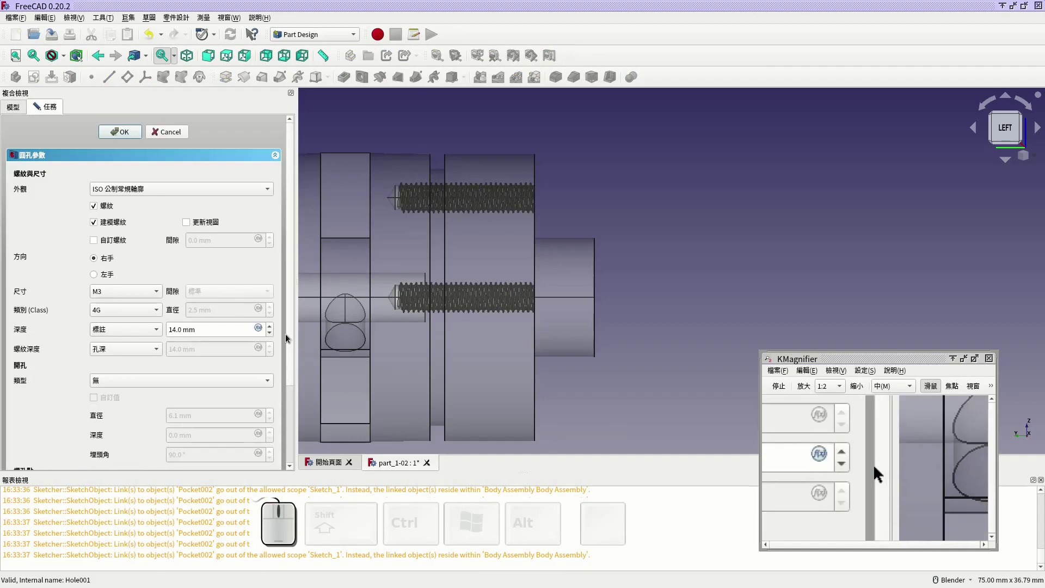
drag(294, 294, 286, 389)
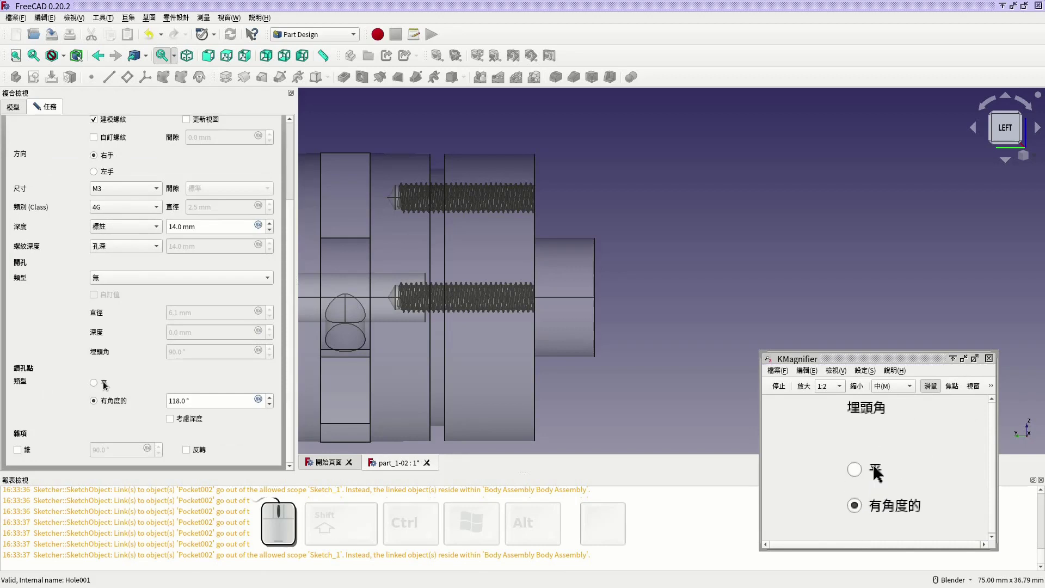
click(105, 386)
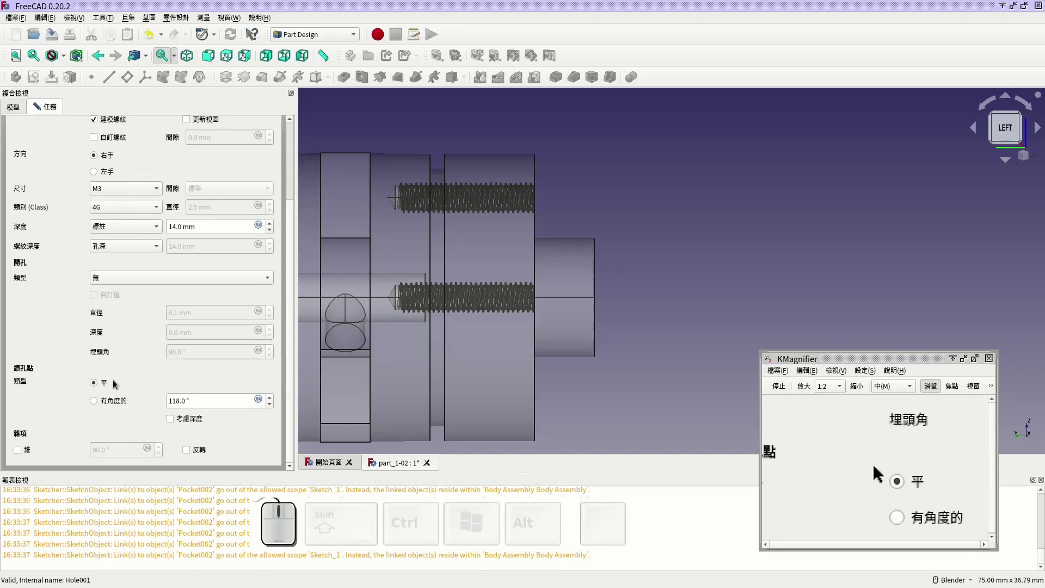
click(289, 360)
click(294, 252)
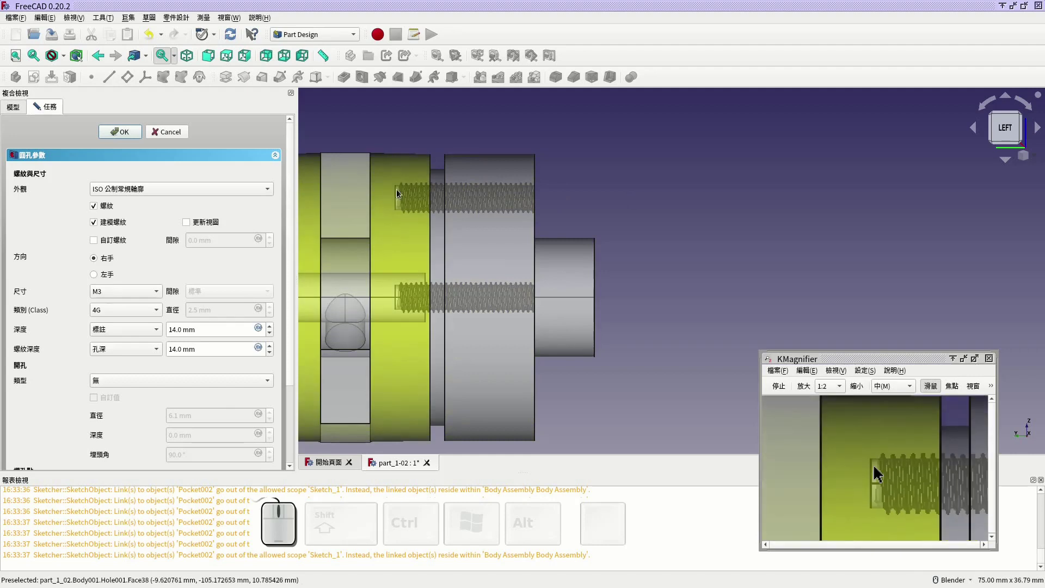
Accept the edited hole feature and view the whole shaft isometrically.
key(super+2)
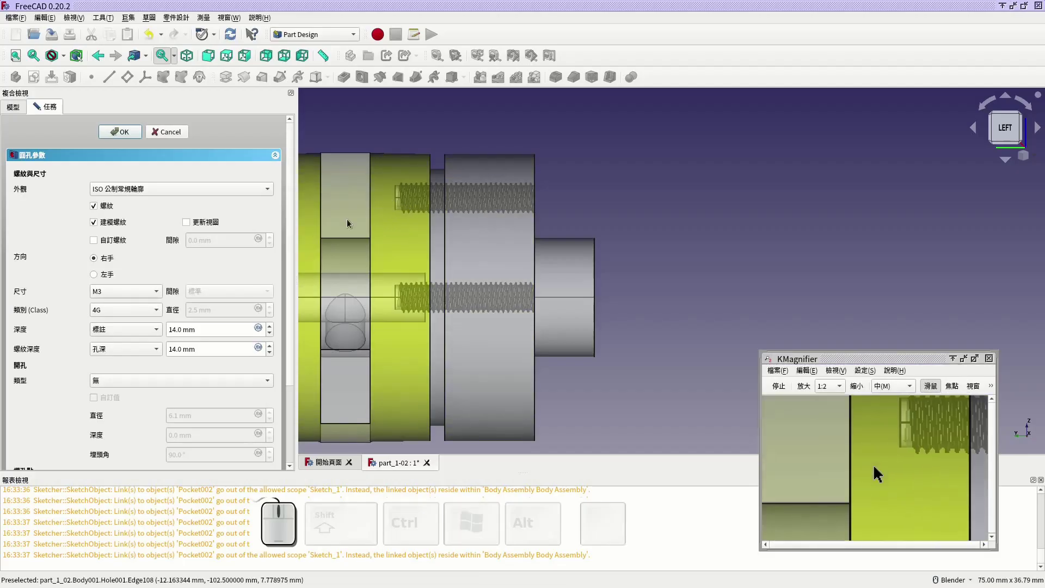
click(118, 135)
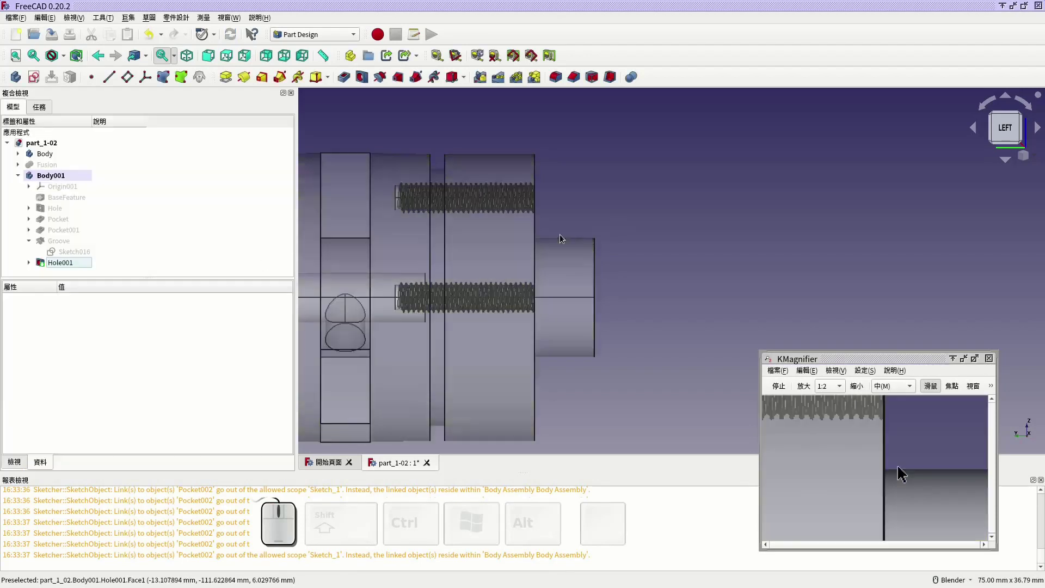
click(184, 57)
double_click(15, 61)
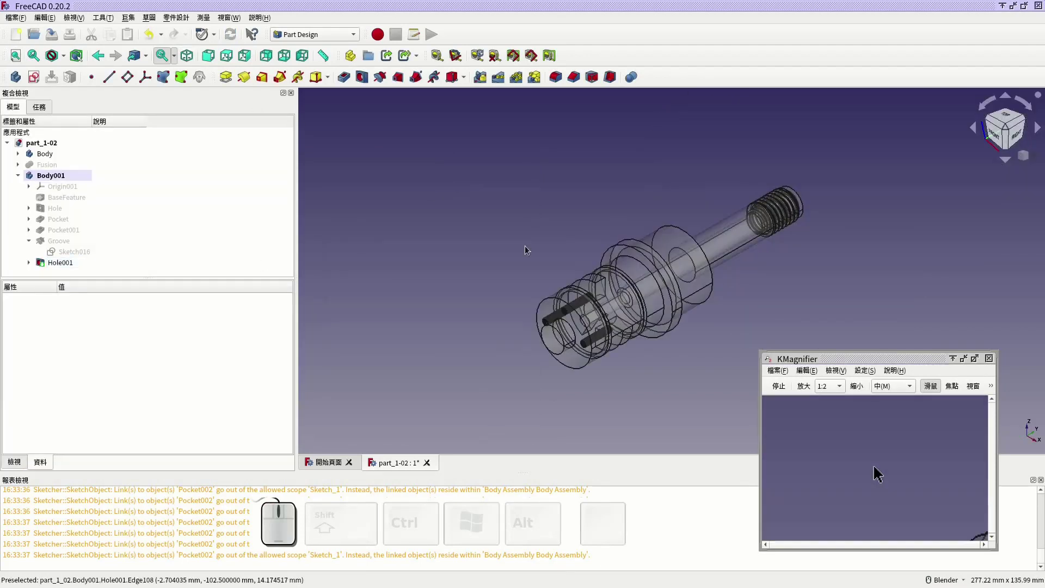